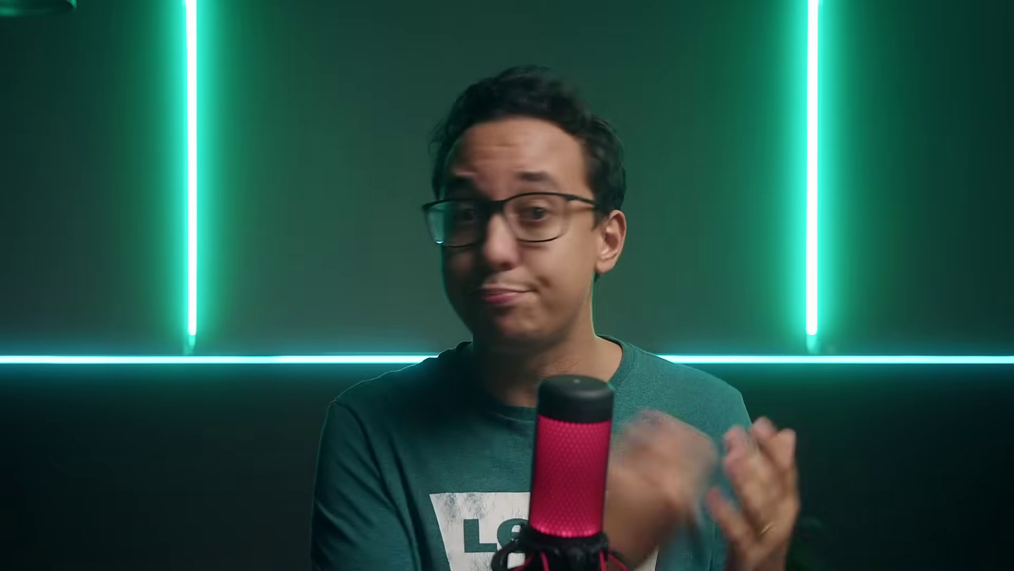
- Play back the veiled-woman clip at Scale 89, then move to the Split Screen sequence with the two forest bike clips
key(space)
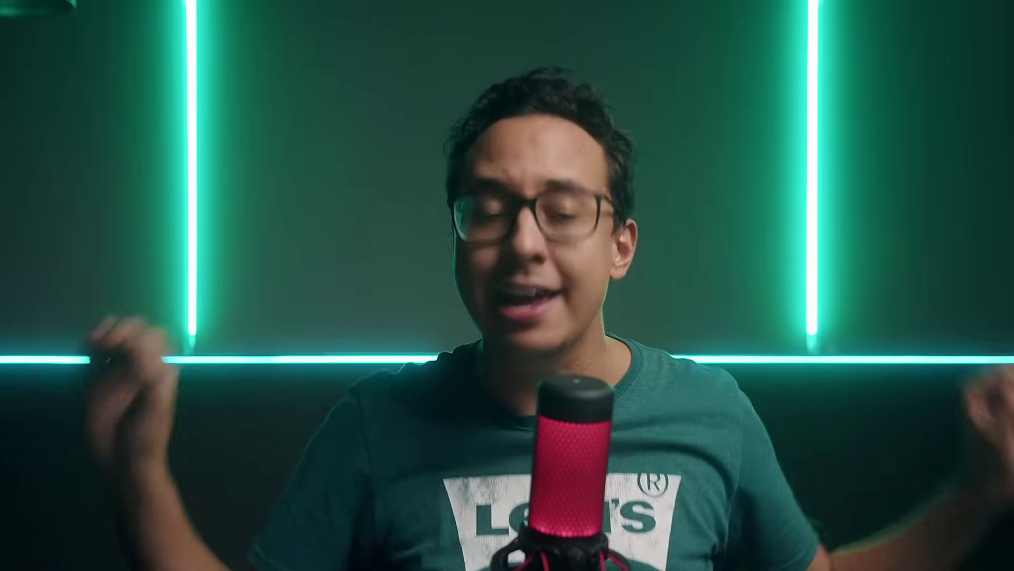
key(space)
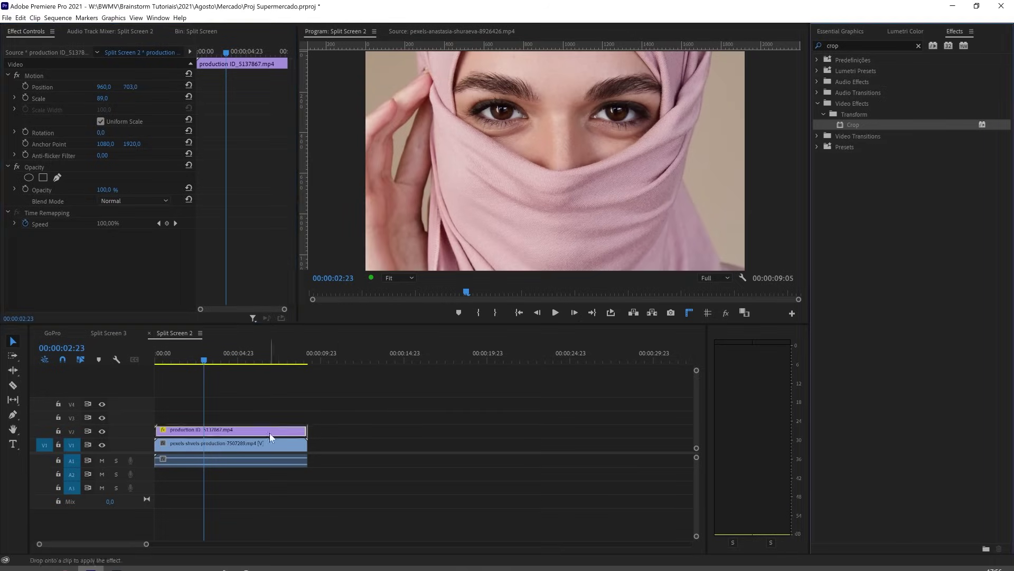
key(Up)
key(Left)
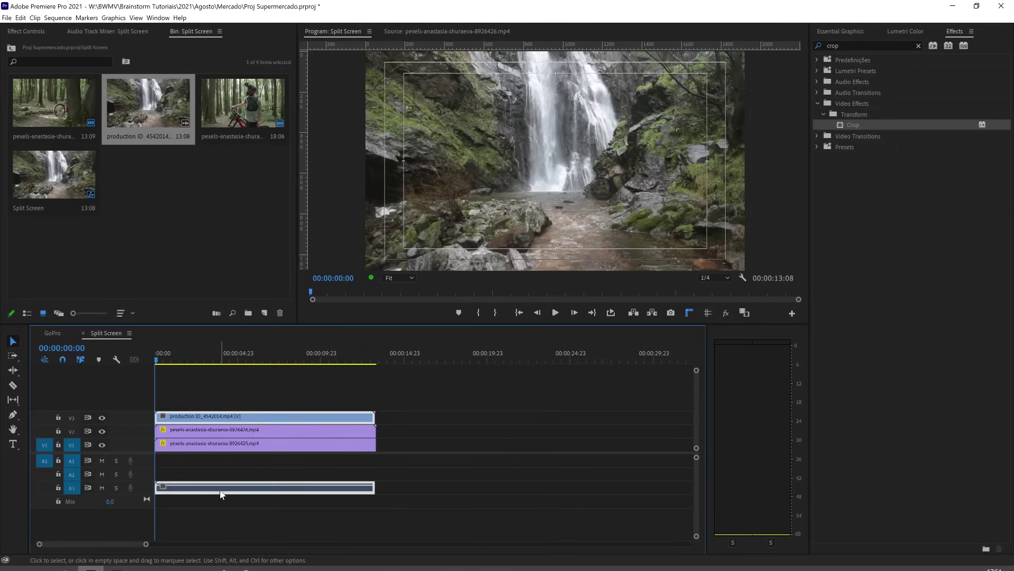
- Nudge the playhead and track selection to ready the waterfall clip on V3 above the bike clips
key(ctrl+l)
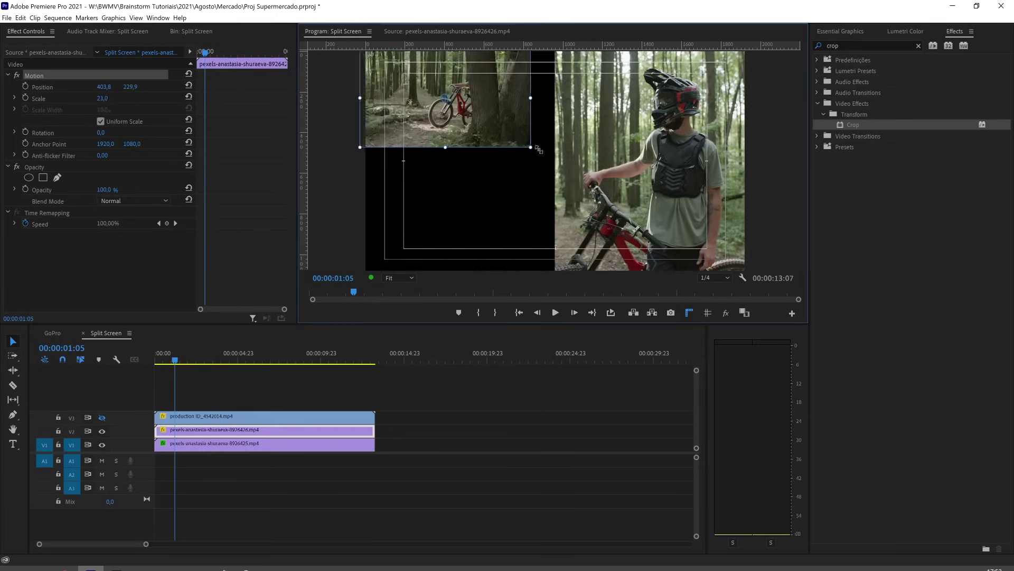
key(Right)
key(Up)
key(Left)
key(Up)
- Scale the waterfall clip down to panel size, place it in the lower-left panel and play the three-panel result
drag(142, 104, 98, 420)
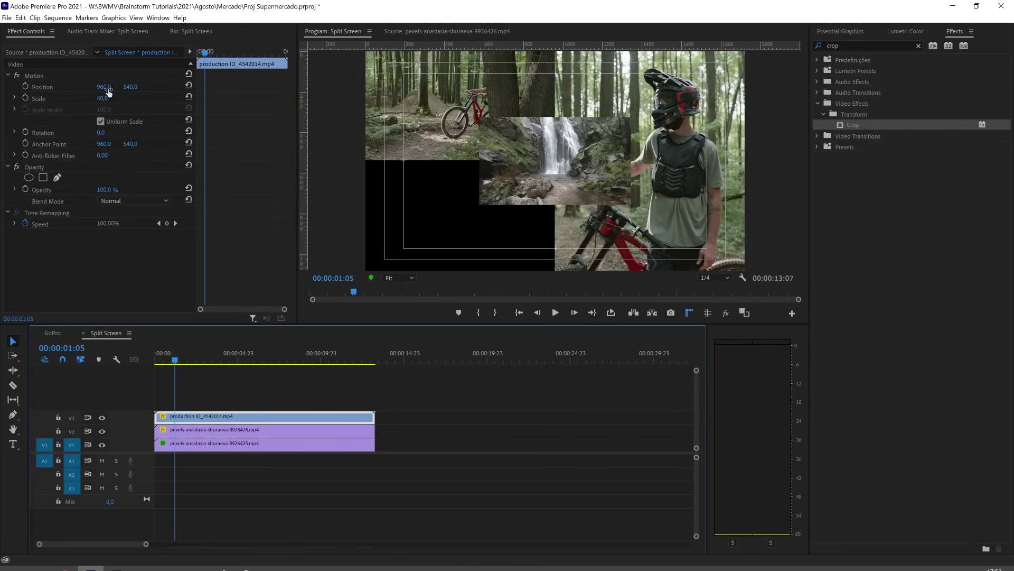
drag(111, 98, 401, 229)
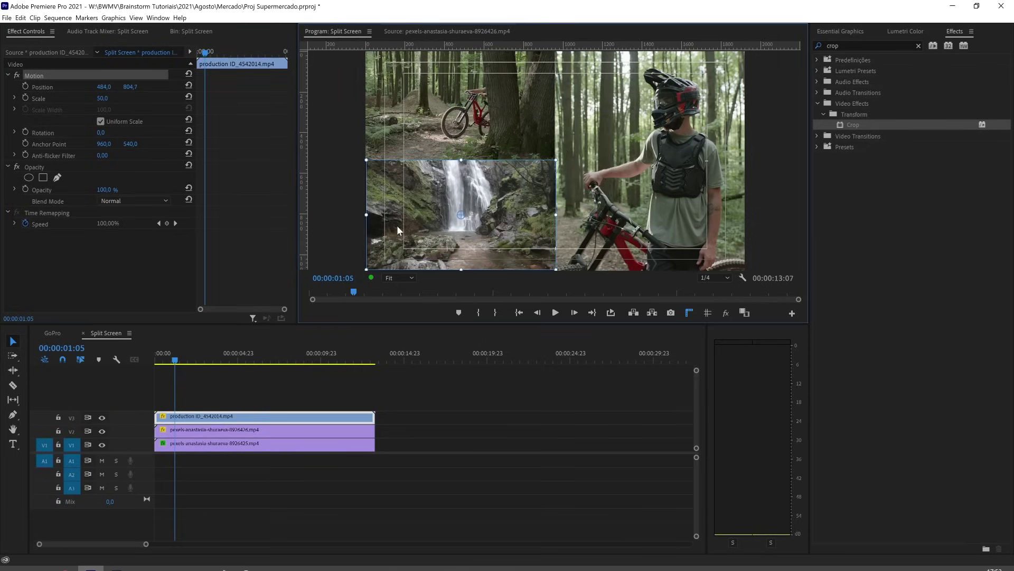
key(space)
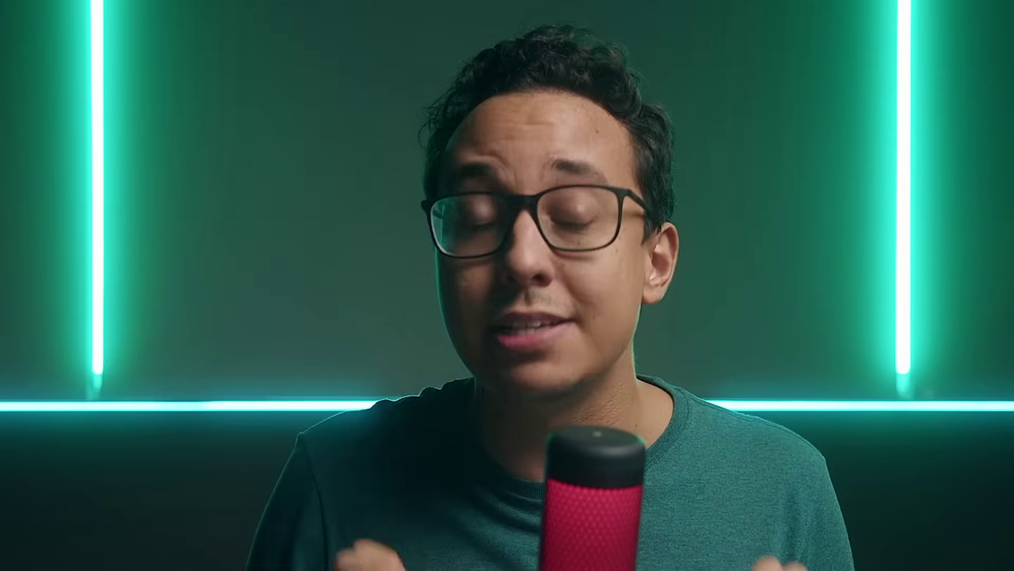
- Place a white colour matte on V1 under the three panels as a border and play back the bordered split screen
key(Down)
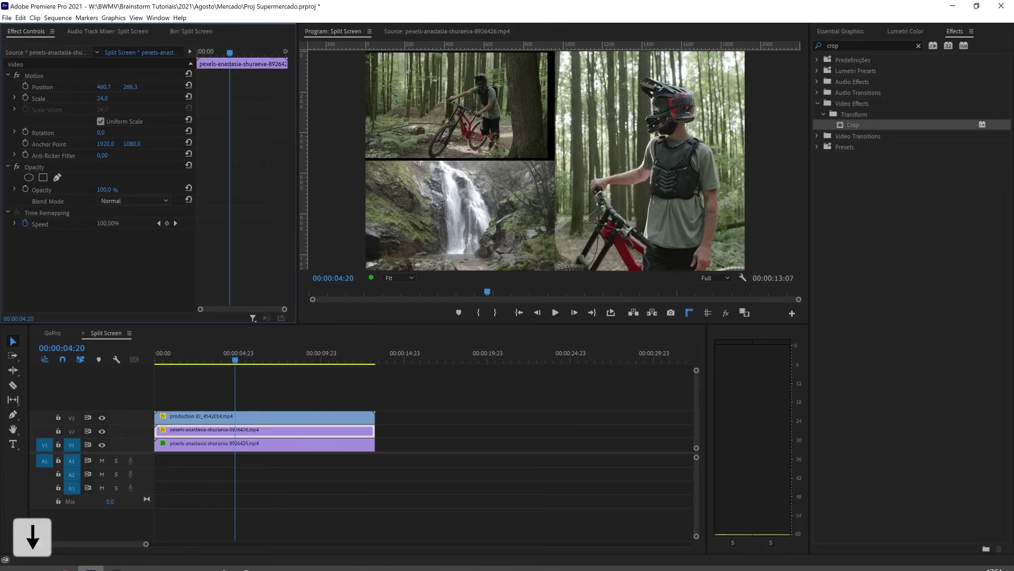
key(Down)
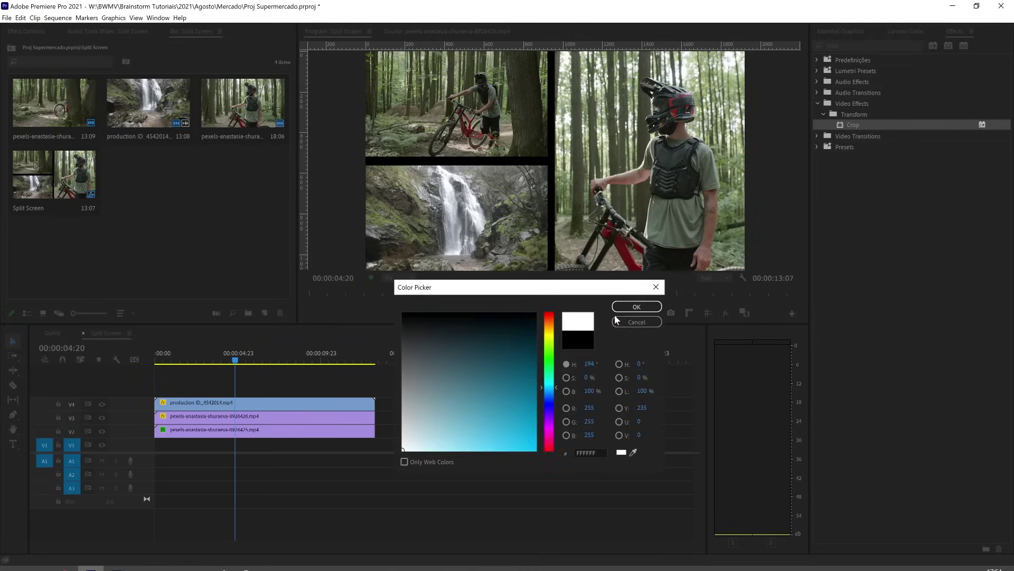
key(space)
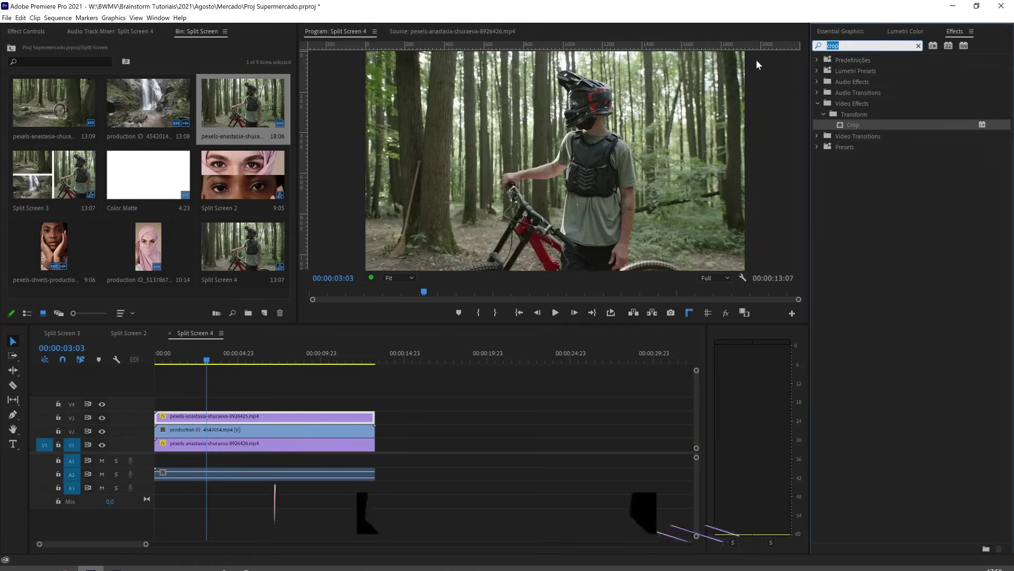
- Search the Effects panel for 'radial' to find the Radial Wipe transition for the bike clips
key(r)
key(a)
key(d)
key(i)
key(a)
key(l)
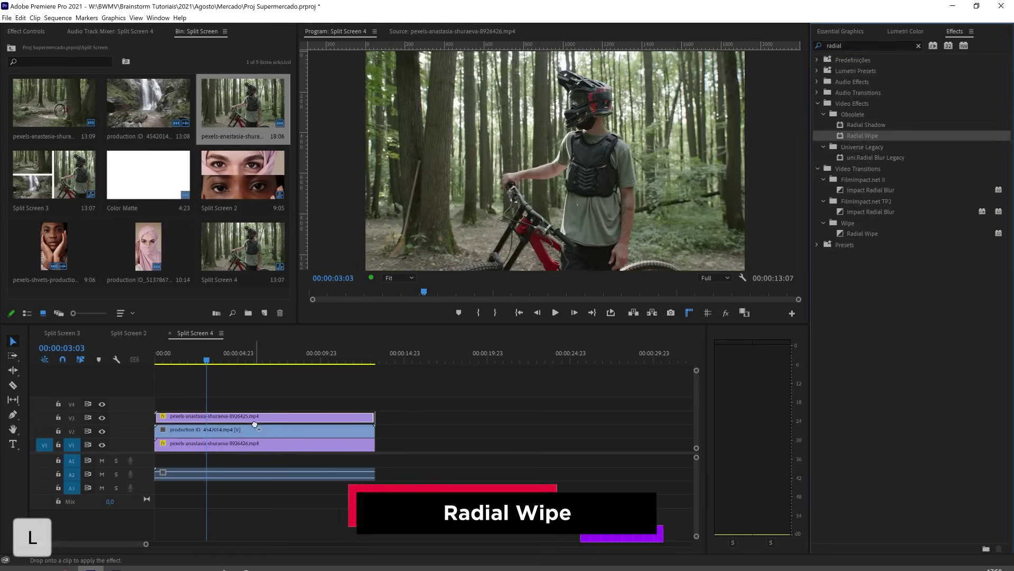
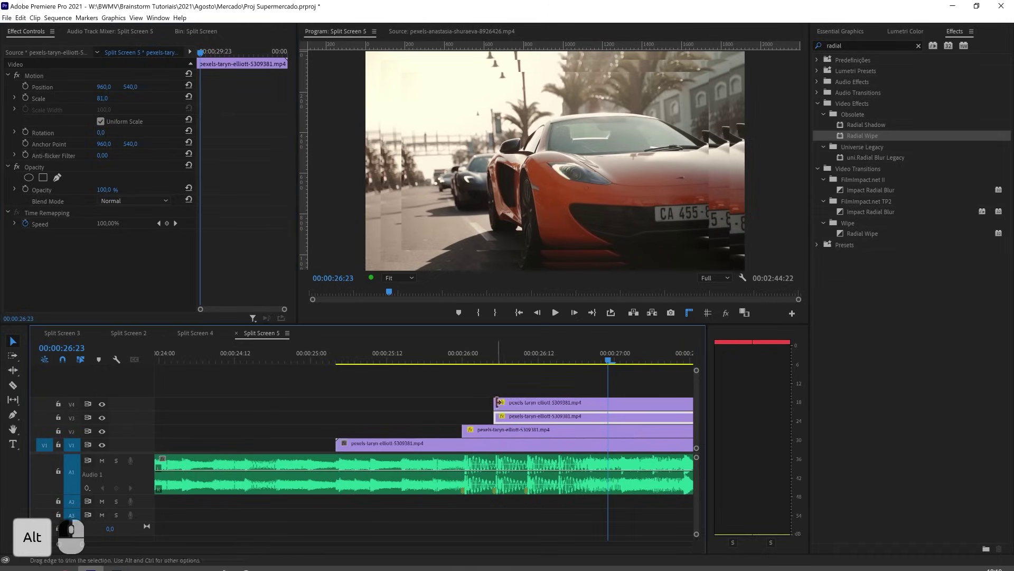
- Play the Split Screen 5 sequence from the start to review the four staggered, trimmed car clip copies
key(shift+space)
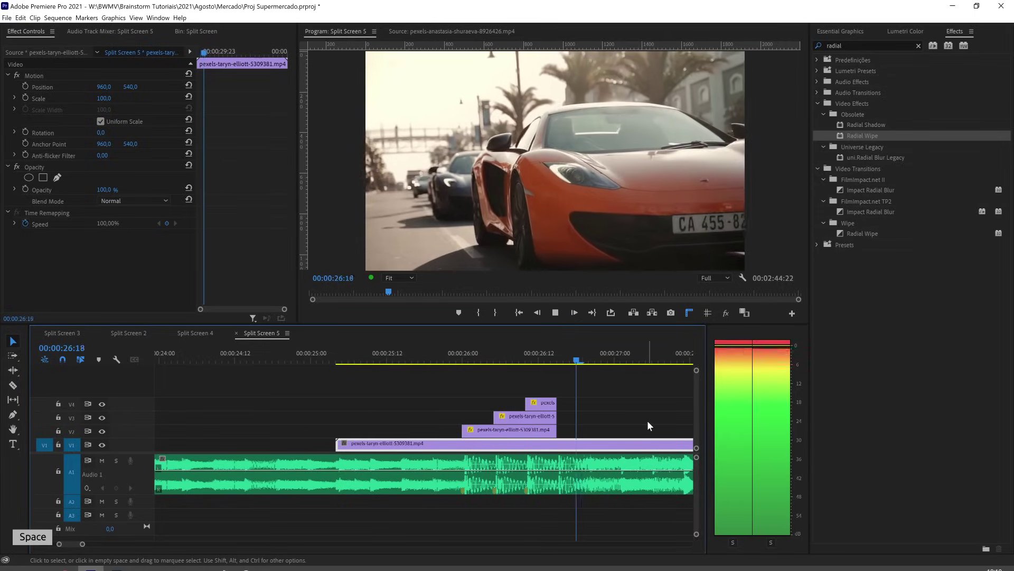